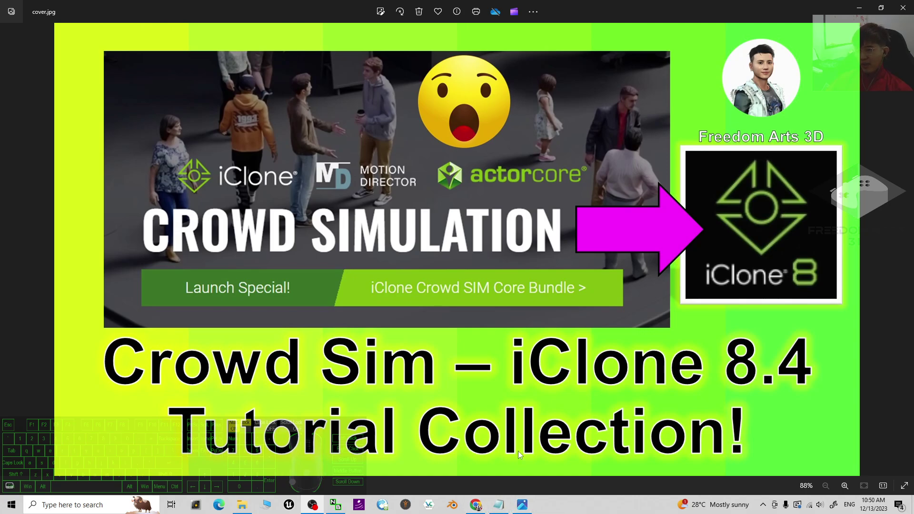
Switch from Windows Photos to the Chrome tab showing the Crowd Sim Archives page
{"action": "left_click", "coordinate": [480, 507]}
{"action": "scroll", "scroll_direction": "down", "scroll_amount": 3}
Scroll the Crowd Sim post grid and open the 'Getting Started with Crowd Simulation' post
{"action": "scroll", "scroll_direction": "down", "scroll_amount": 3}
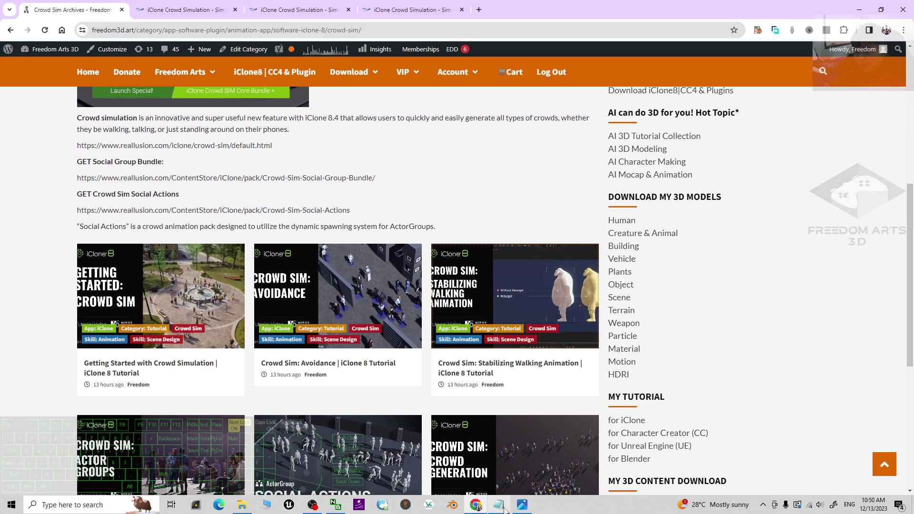
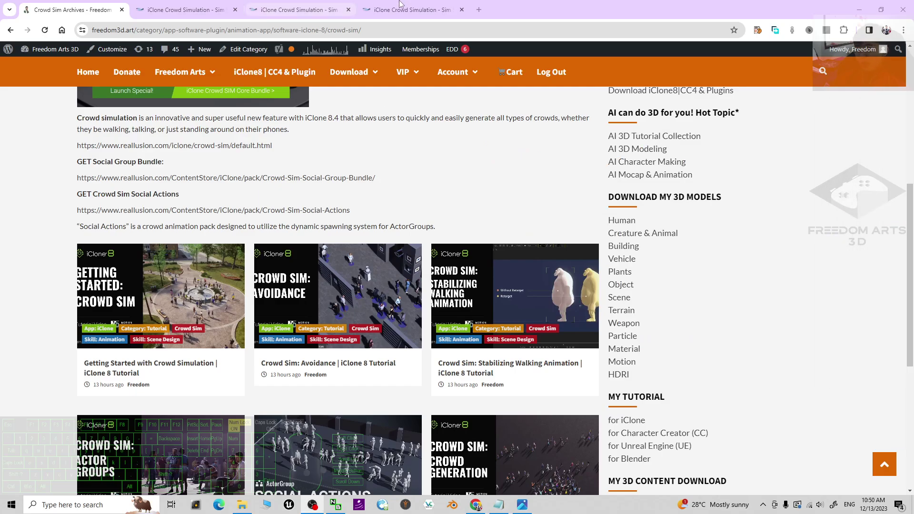
{"action": "scroll", "scroll_direction": "down", "scroll_amount": 3}
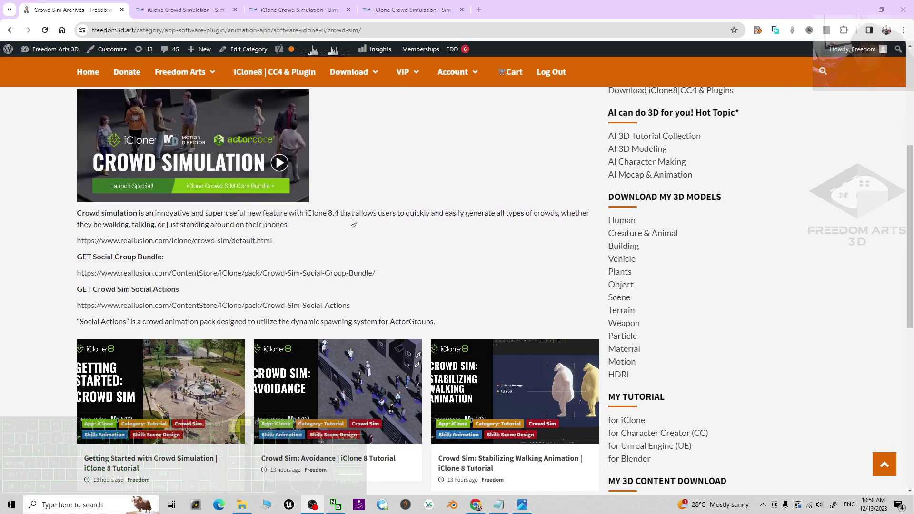
{"action": "scroll", "scroll_direction": "down", "scroll_amount": 3}
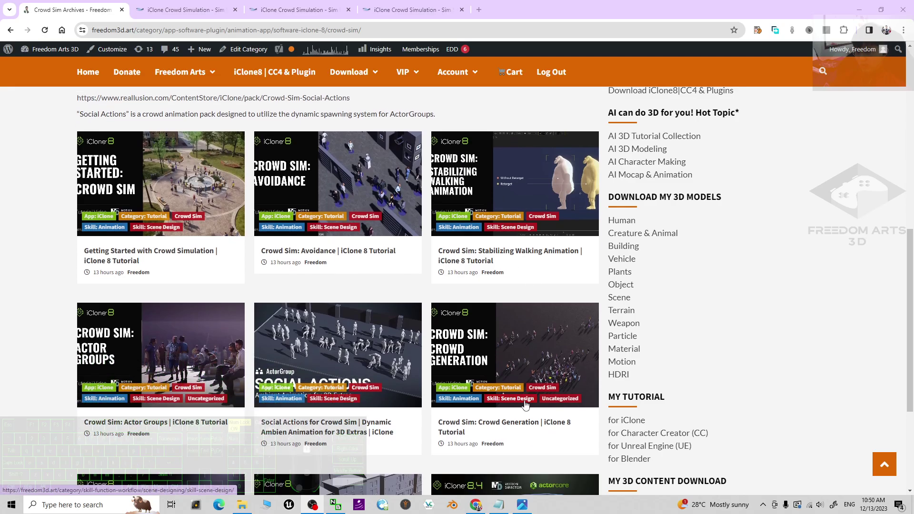
{"action": "scroll", "scroll_direction": "down", "scroll_amount": 3}
{"action": "scroll", "scroll_direction": "down", "scroll_amount": 3}
{"action": "scroll", "scroll_direction": "up", "scroll_amount": 3}
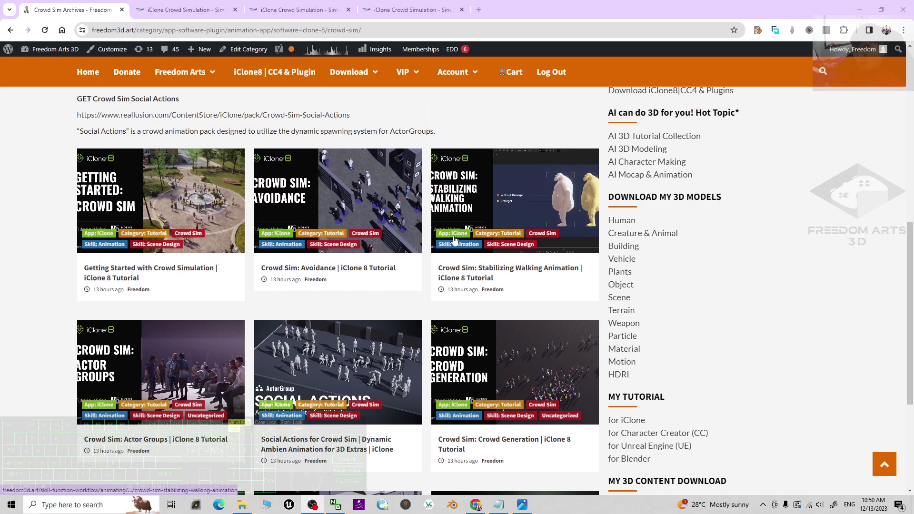
{"action": "scroll", "scroll_direction": "down", "scroll_amount": 3}
{"action": "left_click_drag", "start_coordinate": [148, 154], "coordinate": [177, 167]}
{"action": "left_click", "coordinate": [177, 167]}
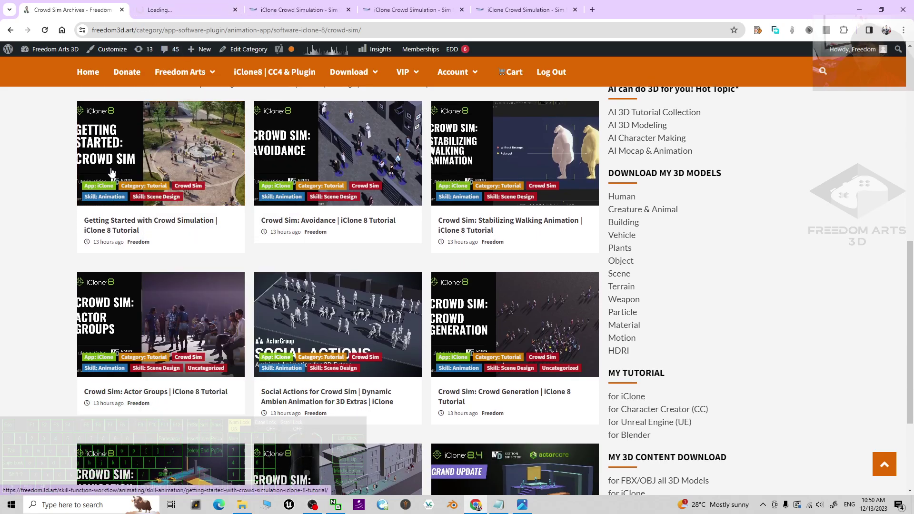
Go to the Getting Started post tab and bring its embedded YouTube player into view
{"action": "left_click", "coordinate": [151, 4]}
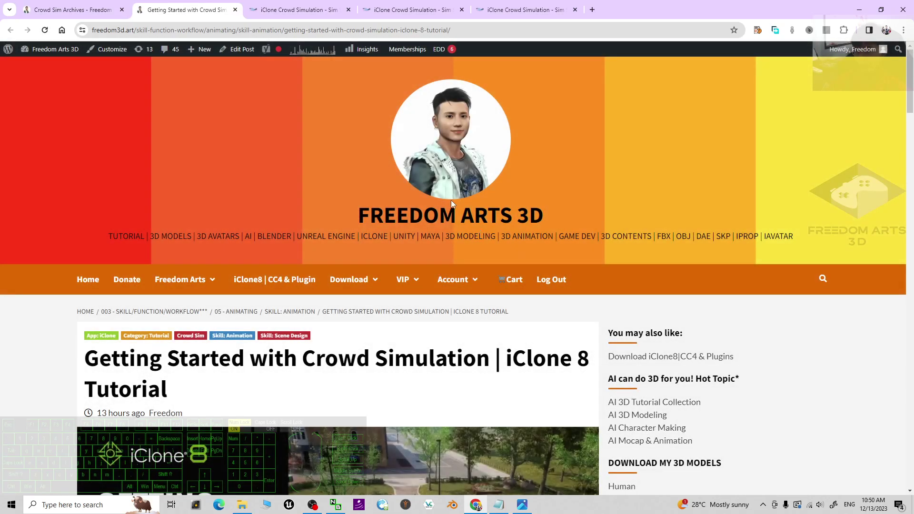
{"action": "scroll", "scroll_direction": "down", "scroll_amount": 3}
{"action": "scroll", "scroll_direction": "down", "scroll_amount": 3}
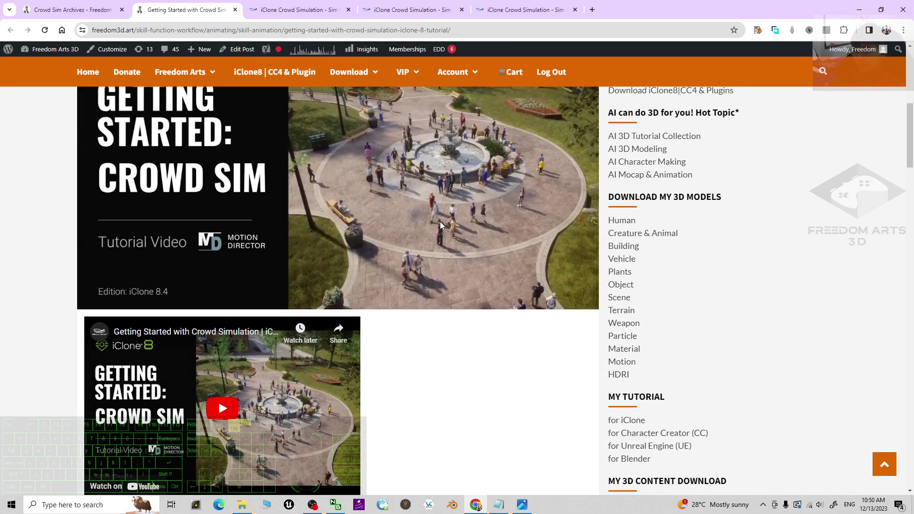
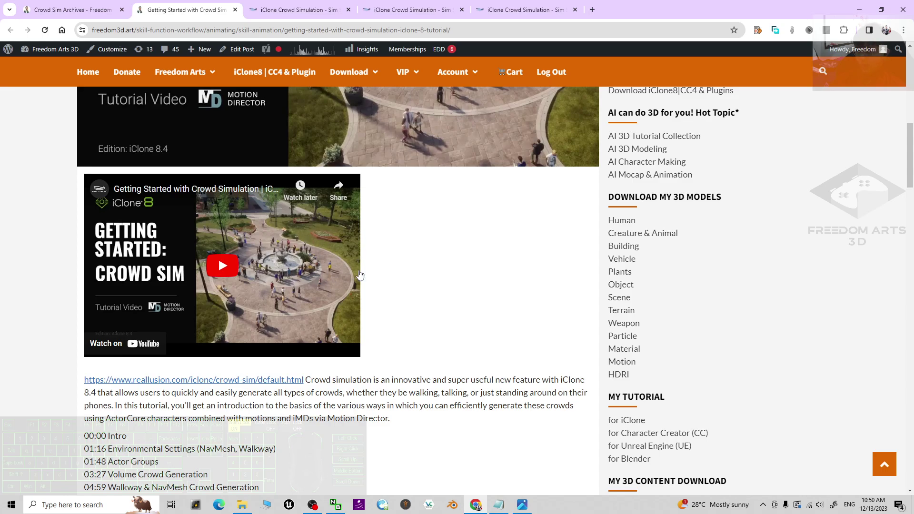
{"action": "right_click", "coordinate": [294, 245]}
{"action": "left_click", "coordinate": [472, 299]}
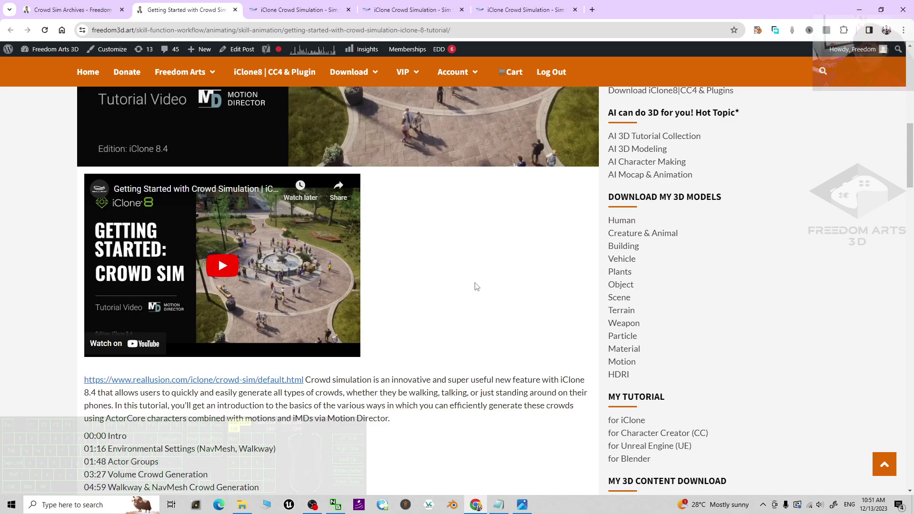
{"action": "scroll", "scroll_direction": "down", "scroll_amount": 3}
{"action": "scroll", "scroll_direction": "down", "scroll_amount": 3}
{"action": "scroll", "scroll_direction": "up", "scroll_amount": 3}
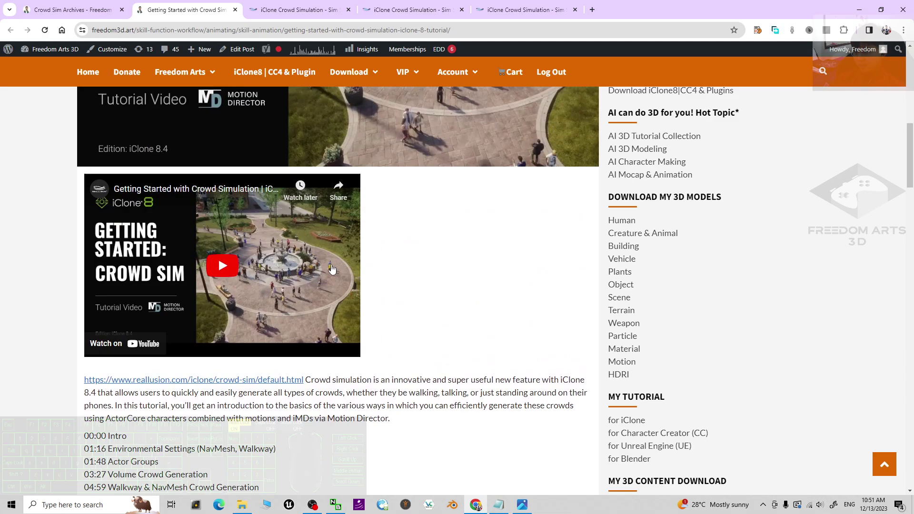
Play the embedded tutorial full screen, pause it, and exit full screen
{"action": "left_click", "coordinate": [221, 268]}
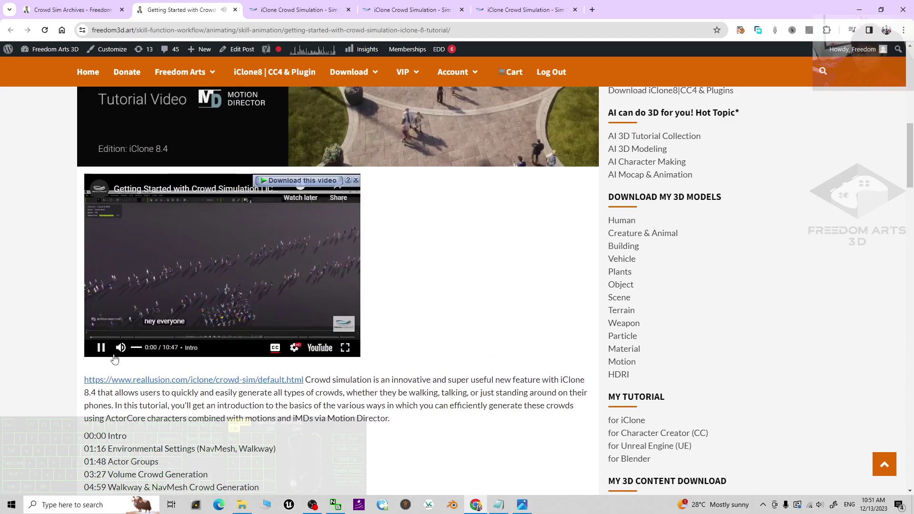
{"action": "left_click", "coordinate": [105, 355]}
{"action": "left_click", "coordinate": [351, 352]}
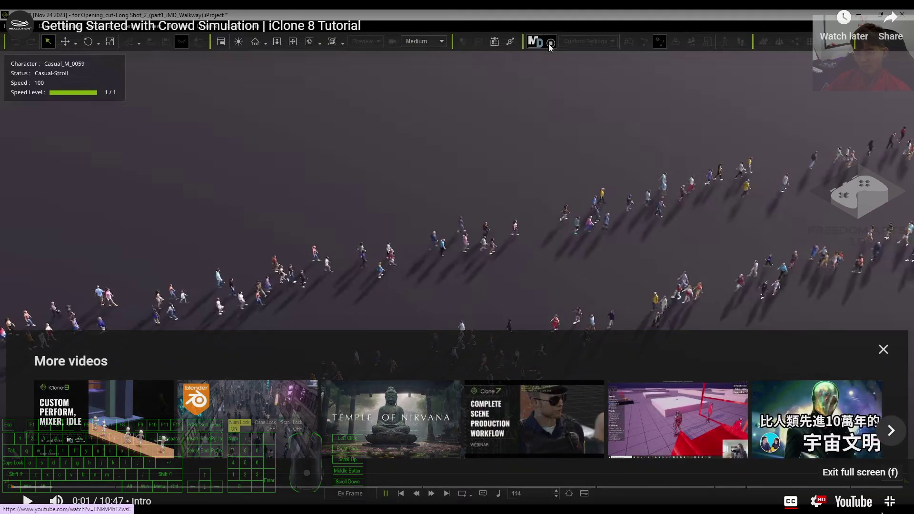
{"action": "left_click", "coordinate": [553, 48]}
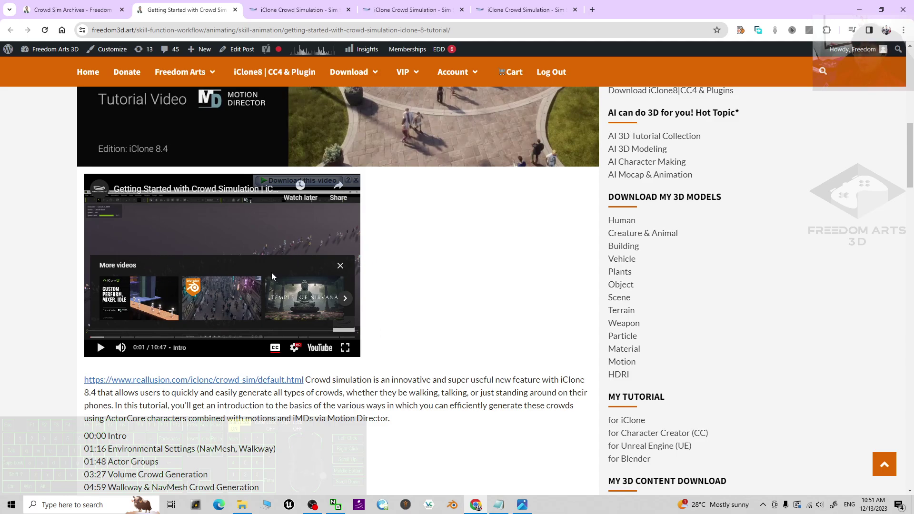
Return to the Crowd Sim Archives tab from the tutorial post
{"action": "scroll", "scroll_direction": "down", "scroll_amount": 3}
{"action": "scroll", "scroll_direction": "down", "scroll_amount": 3}
{"action": "scroll", "scroll_direction": "up", "scroll_amount": 3}
{"action": "left_click", "coordinate": [92, 4]}
Scroll through the Crowd Sim post grid and back up to its cover banner
{"action": "scroll", "scroll_direction": "up", "scroll_amount": 3}
{"action": "scroll", "scroll_direction": "down", "scroll_amount": 3}
{"action": "scroll", "scroll_direction": "up", "scroll_amount": 3}
{"action": "scroll", "scroll_direction": "down", "scroll_amount": 3}
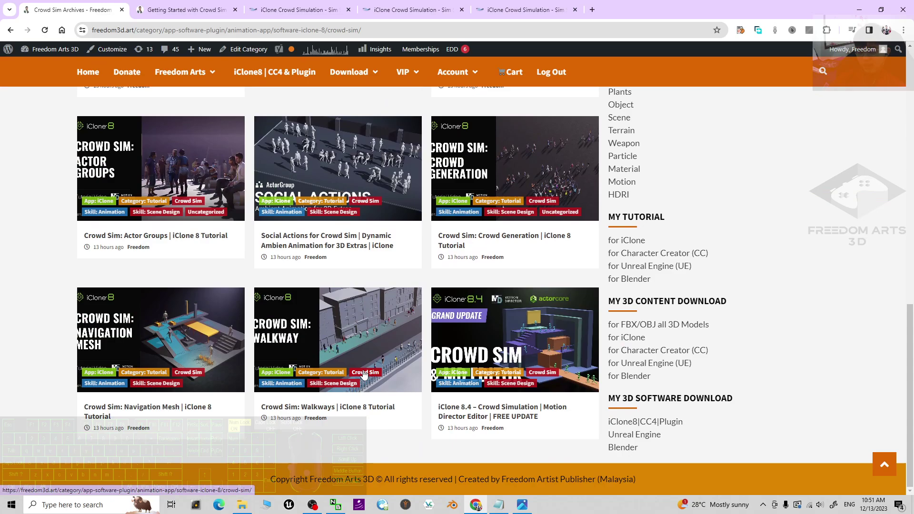
{"action": "scroll", "scroll_direction": "up", "scroll_amount": 3}
{"action": "scroll", "scroll_direction": "down", "scroll_amount": 3}
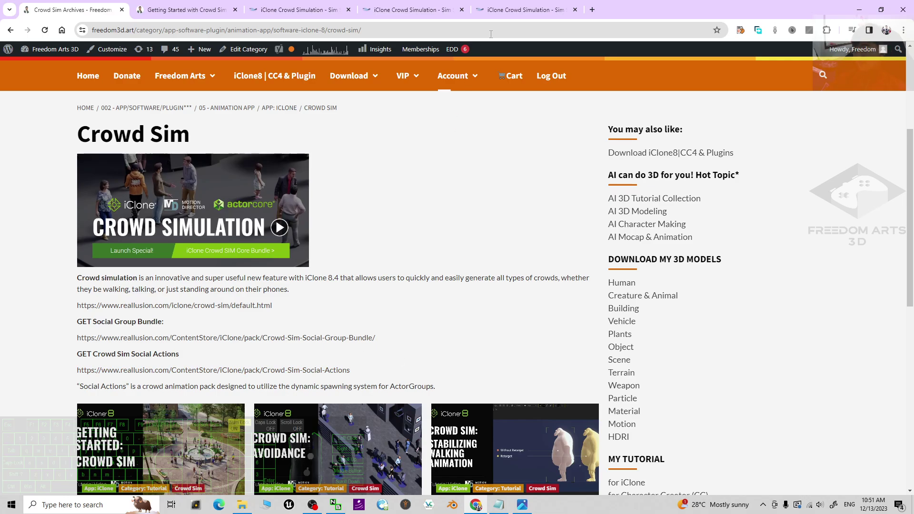
Revisit the Getting Started tab, then switch to the first 'iClone Crowd Simulation' tab
{"action": "left_click", "coordinate": [164, 4]}
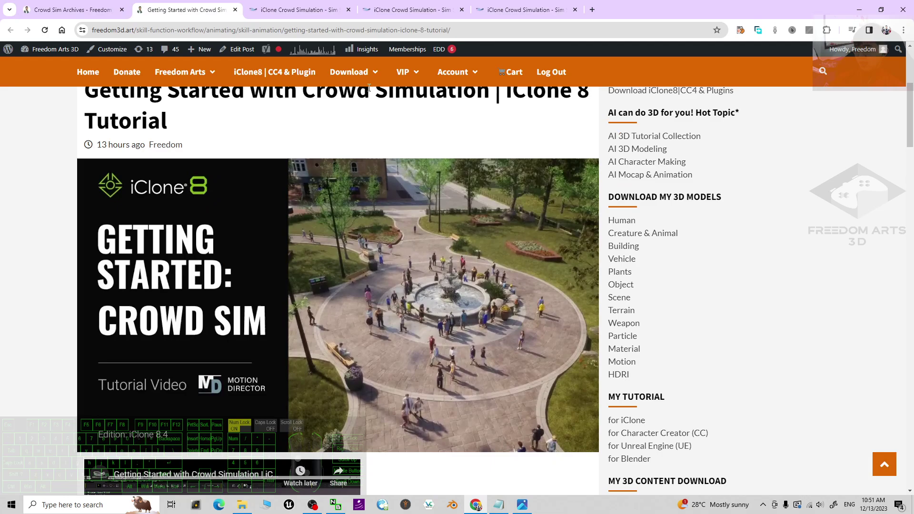
{"action": "left_click", "coordinate": [270, 4]}
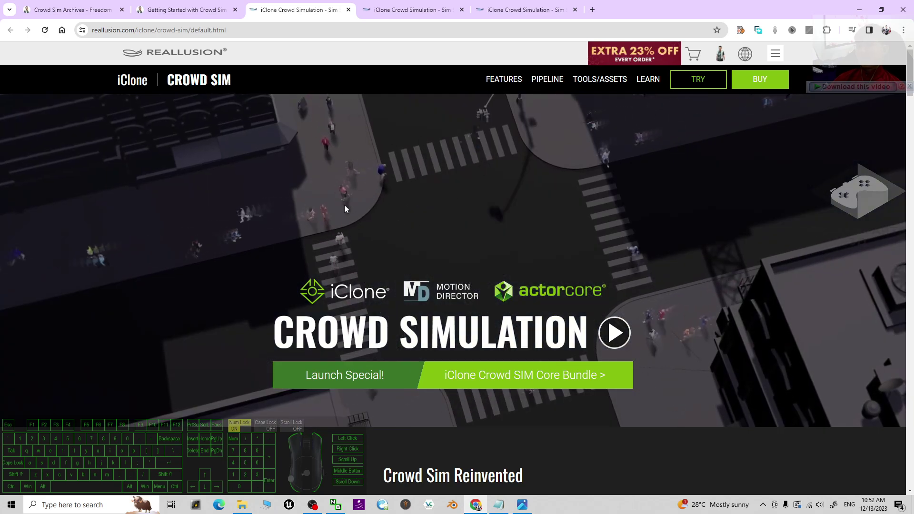
Visit the fourth and fifth 'iClone Crowd Simulation' tabs, ending on the last one
{"action": "left_click", "coordinate": [418, 4]}
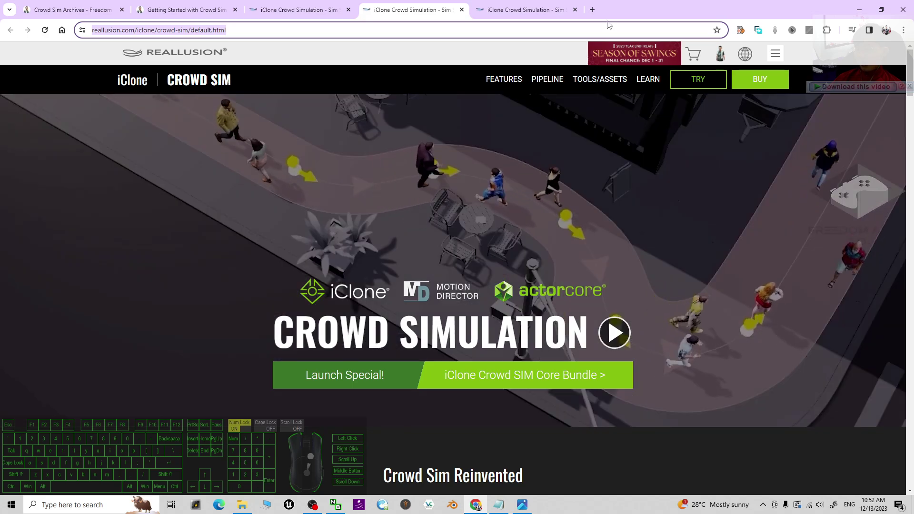
{"action": "left_click", "coordinate": [515, 4]}
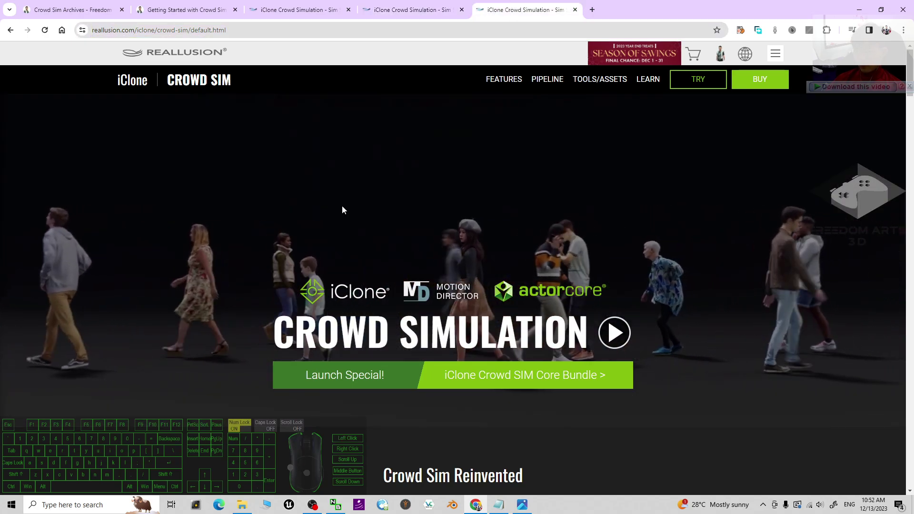